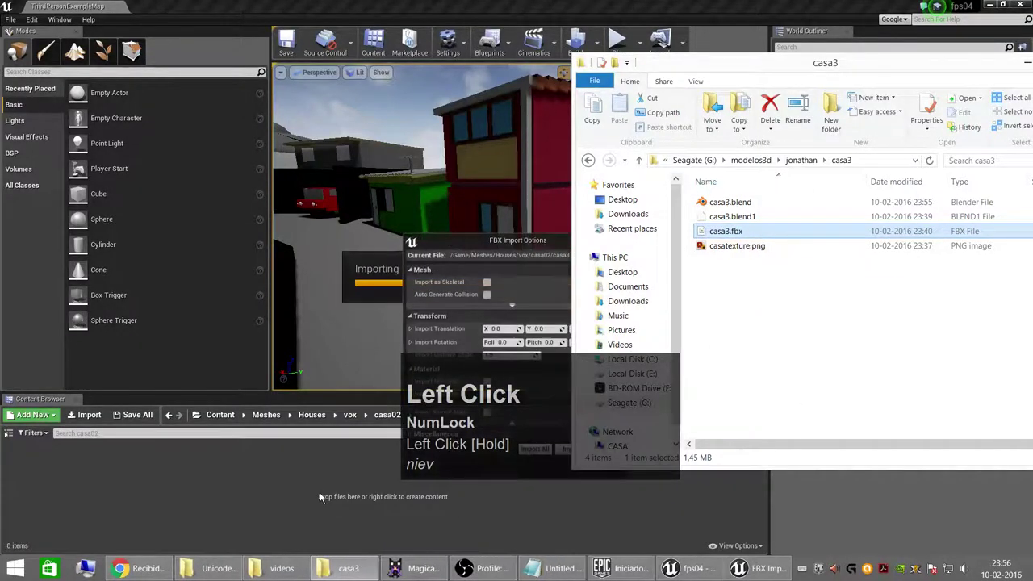
- Import the casa3 FBX as a mesh with materials and textures left unchecked
{"action": "left_click_drag", "start_coordinate": [489, 246], "coordinate": [187, 298]}
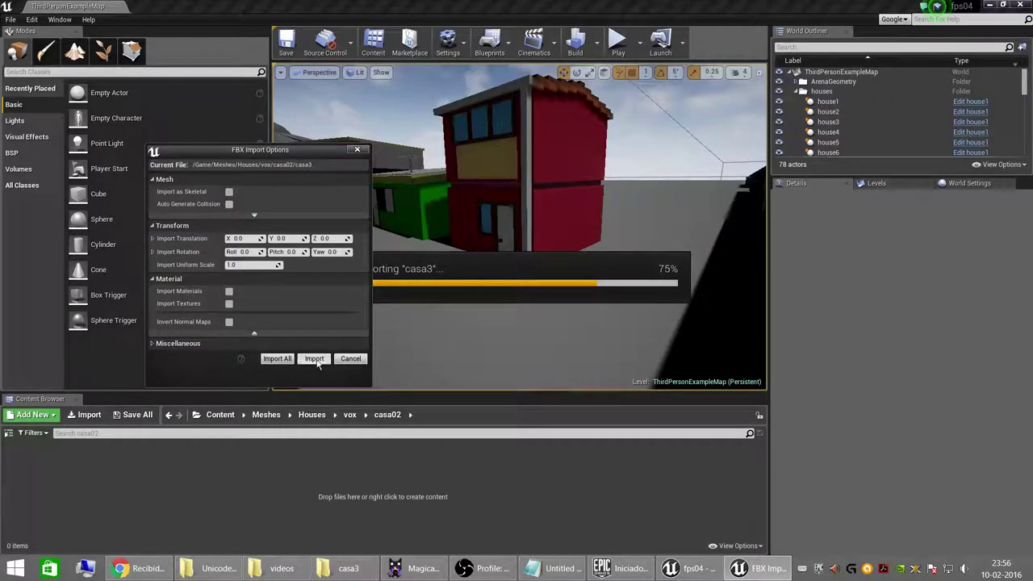
{"action": "left_click", "coordinate": [321, 359]}
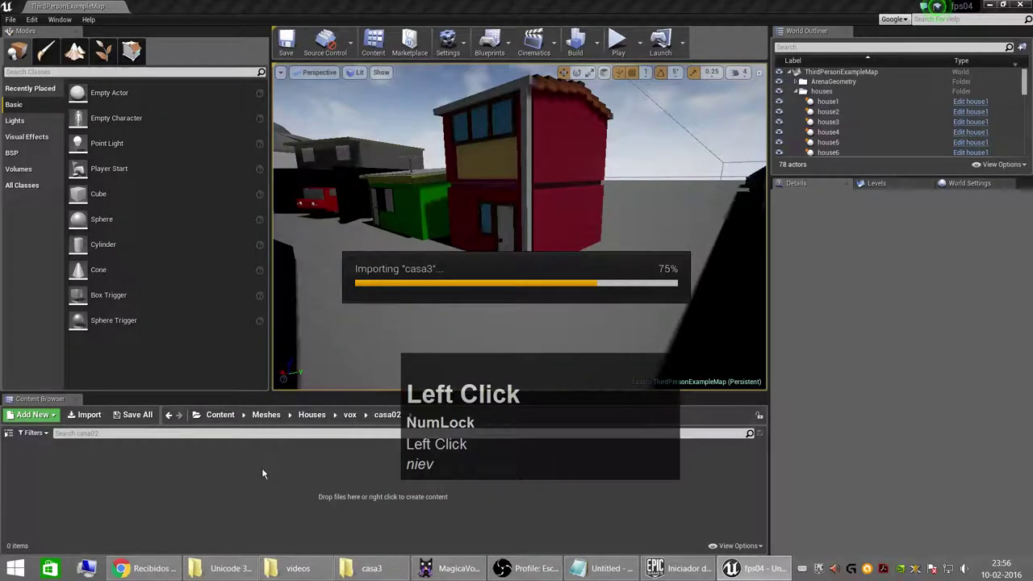
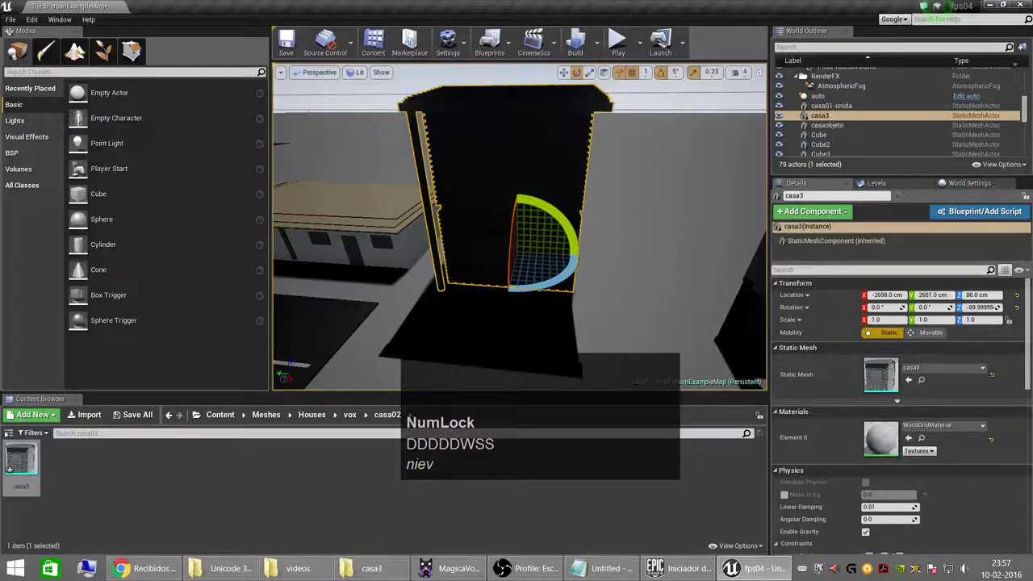
- Create a new Material asset in the Houses folder and name it matcasa3
{"action": "left_click", "coordinate": [144, 474]}
{"action": "right_click", "coordinate": [125, 478]}
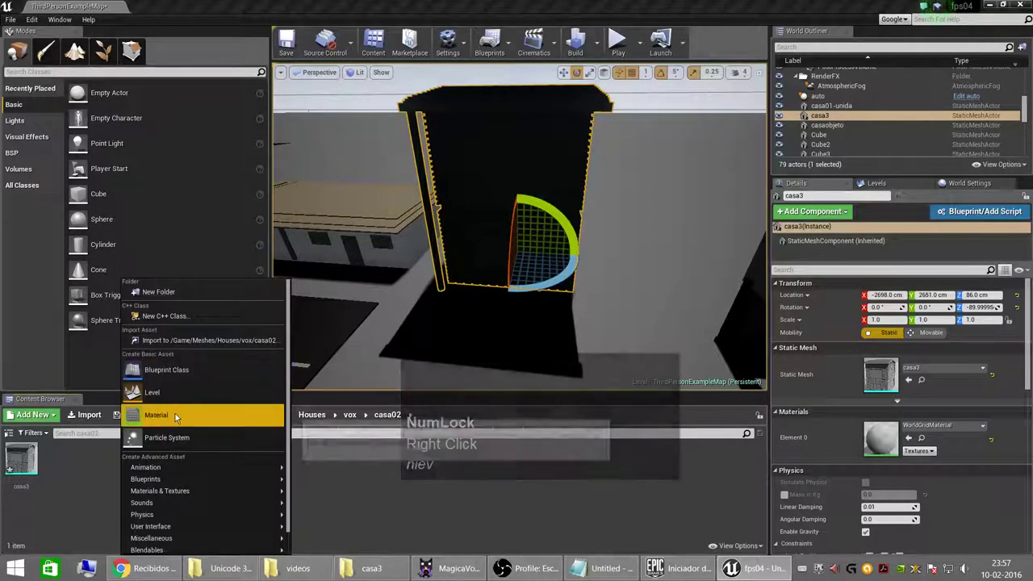
{"action": "left_click", "coordinate": [177, 419]}
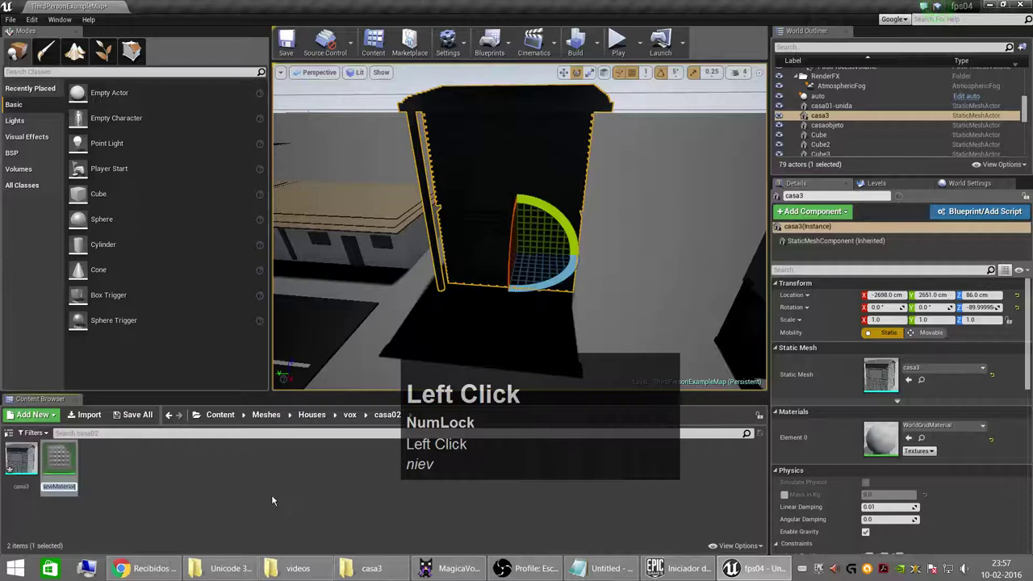
{"action": "type", "text": "asa3"}
{"action": "key", "text": "Return"}
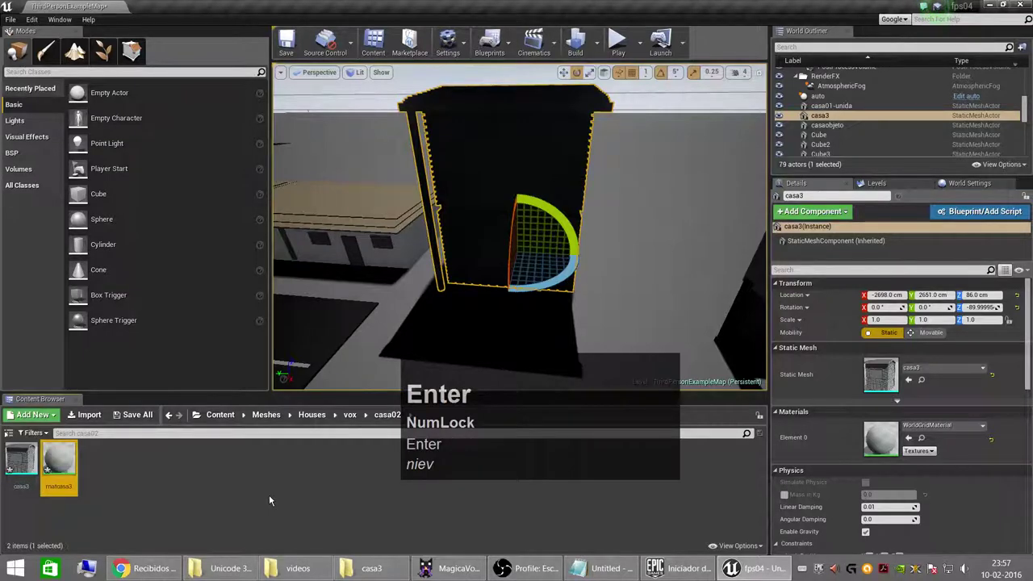
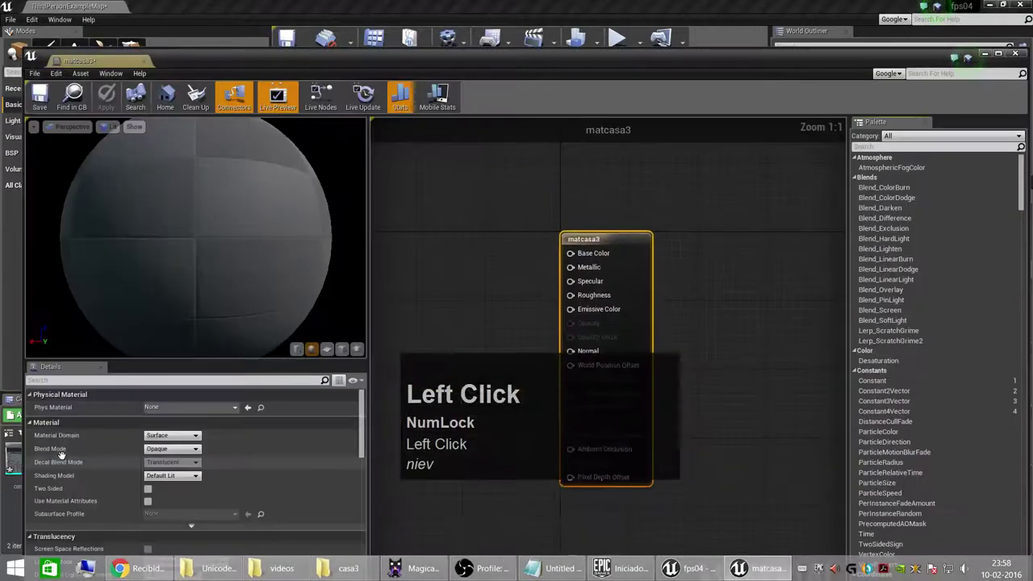
- Maximize the Material Editor and add a Texture Sample node left of the output node
{"action": "left_click_drag", "start_coordinate": [130, 67], "coordinate": [461, 253]}
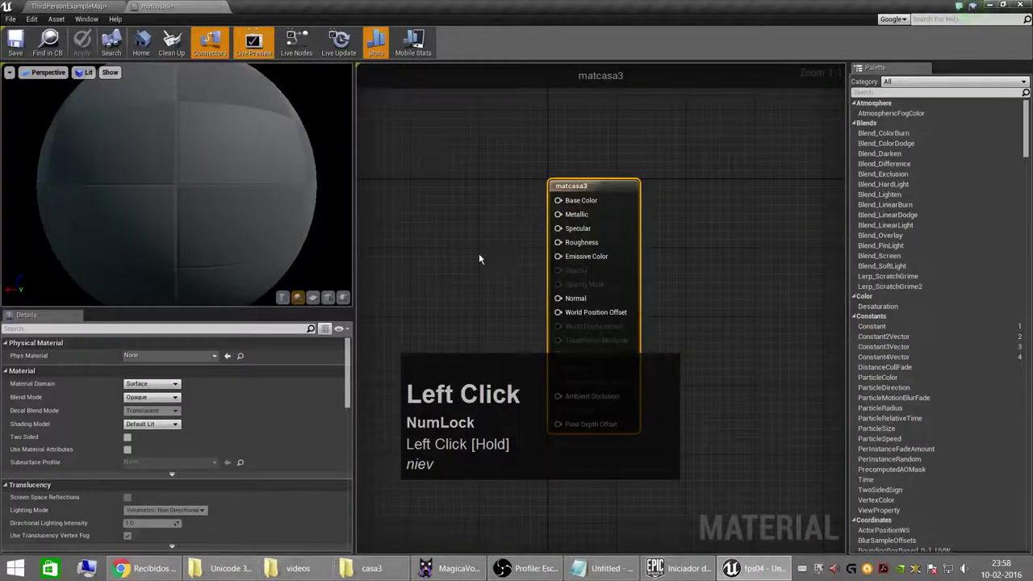
{"action": "left_click_drag", "start_coordinate": [460, 253], "coordinate": [871, 113]}
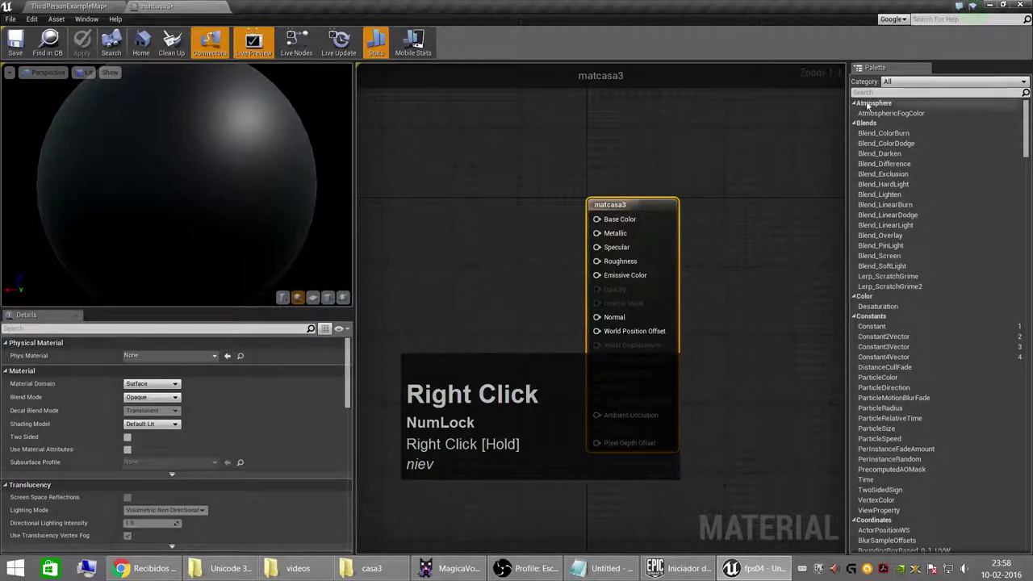
{"action": "key", "text": "BackSpace"}
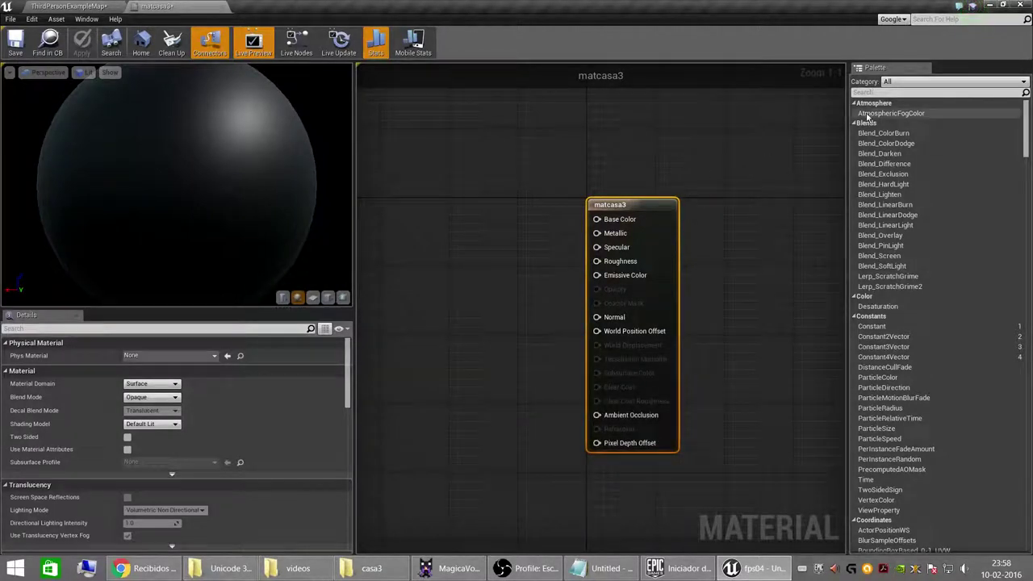
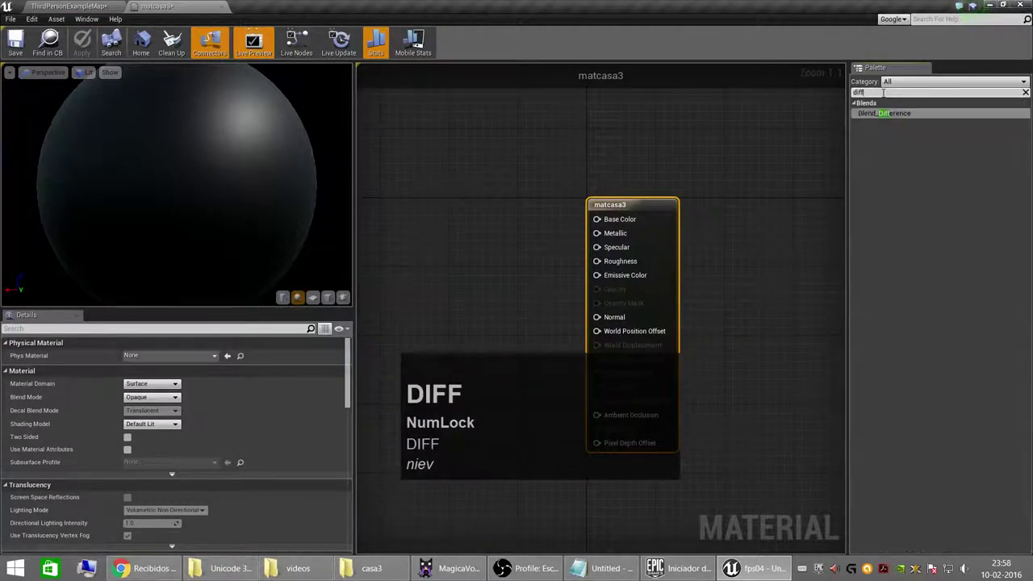
{"action": "key", "text": "BackSpace"}
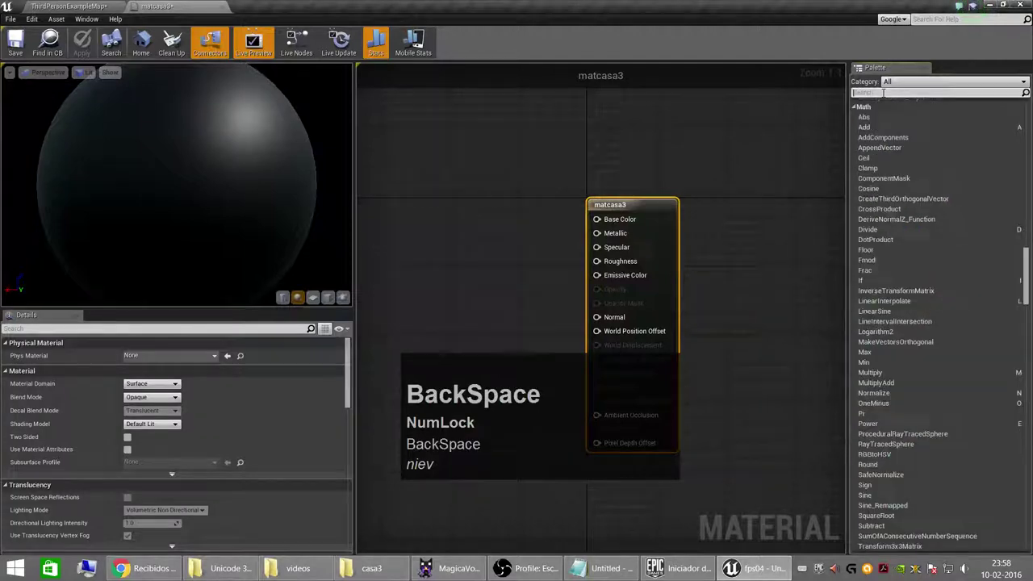
{"action": "type", "text": "le"}
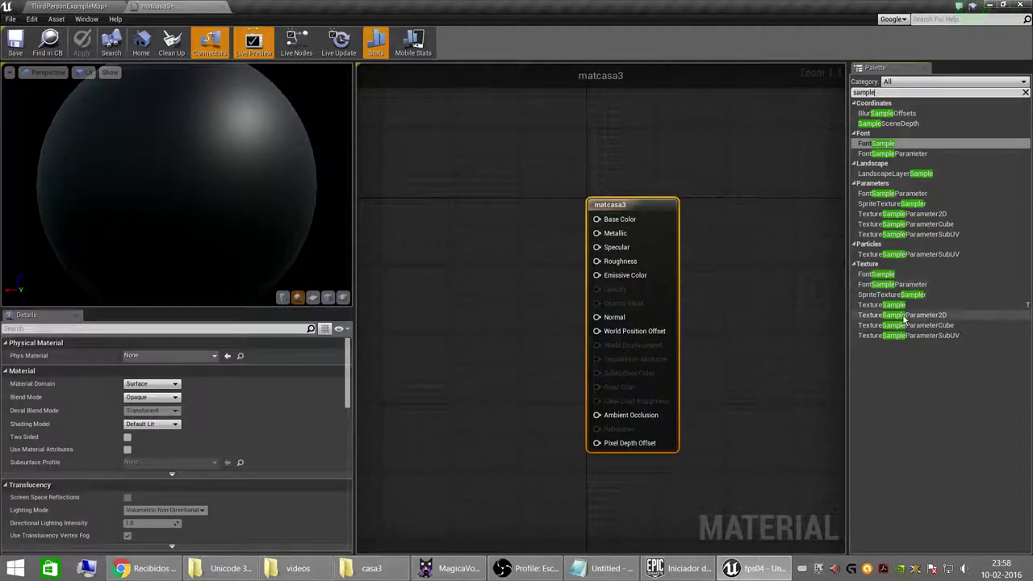
{"action": "left_click_drag", "start_coordinate": [905, 312], "coordinate": [184, 434]}
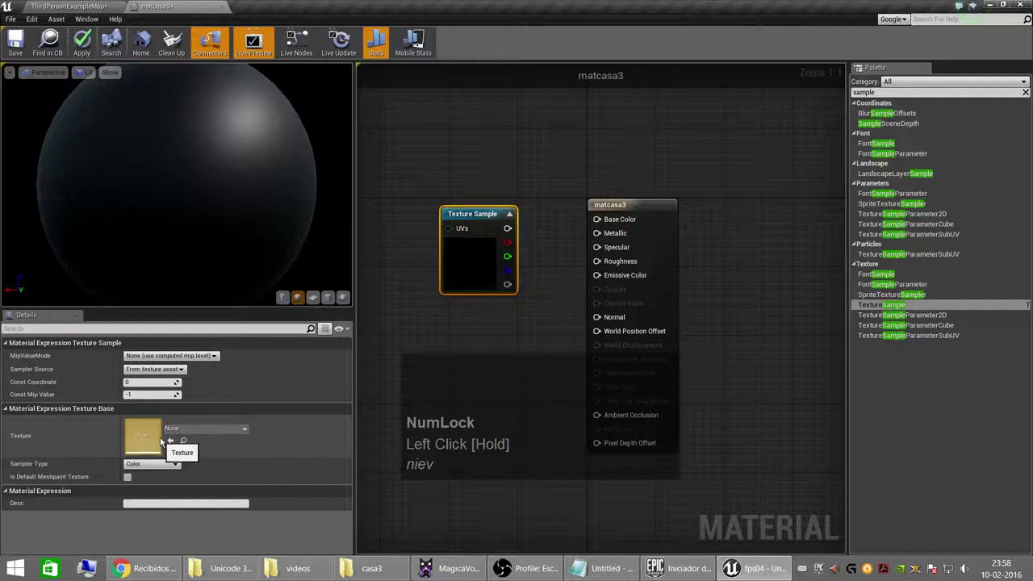
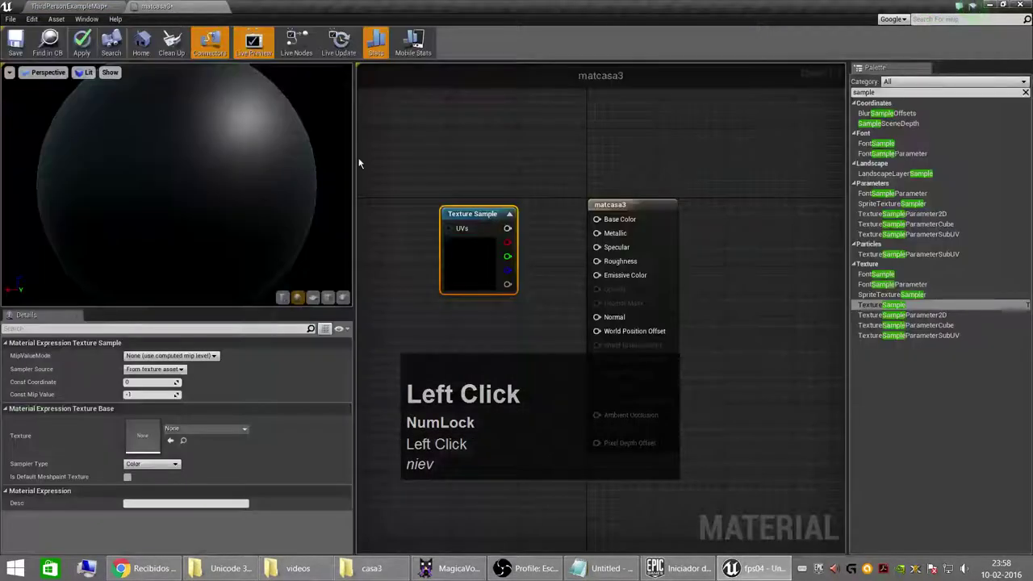
- Check the Texture Sample's texture list, then return to the Houses content folder
{"action": "left_click", "coordinate": [208, 435]}
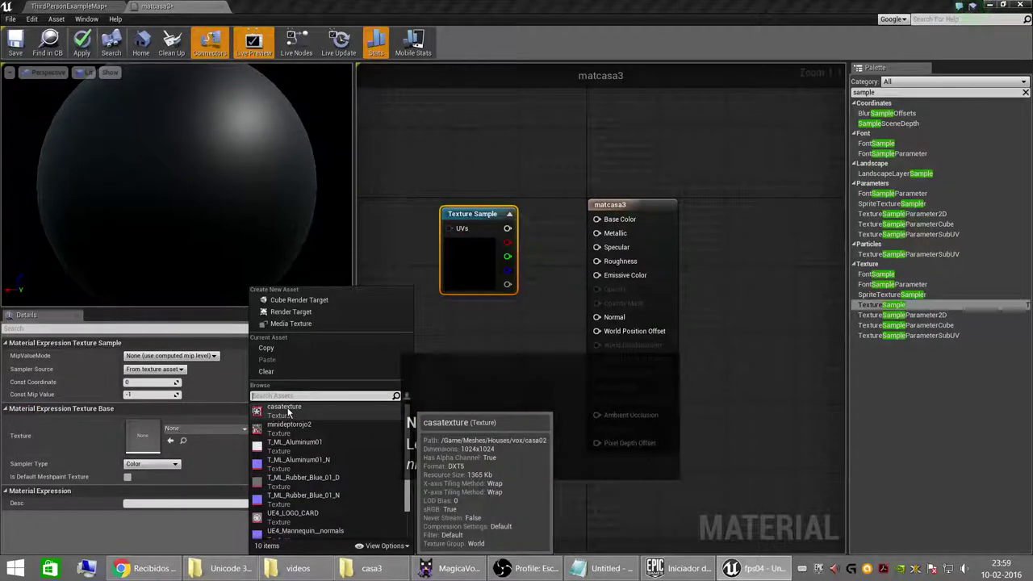
{"action": "left_click", "coordinate": [390, 208]}
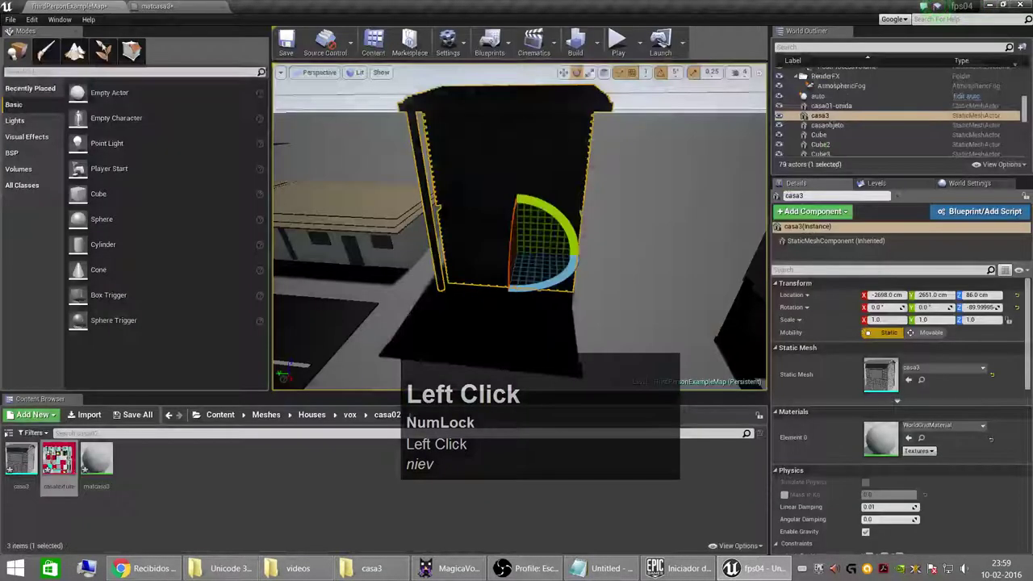
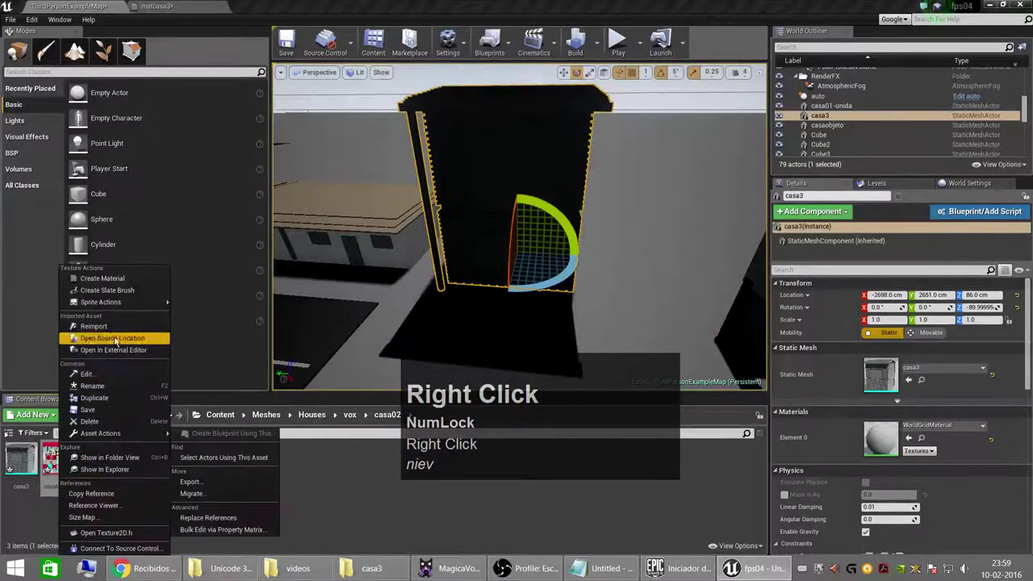
- Rename the casatexture asset to texcasa3
{"action": "left_click", "coordinate": [124, 388]}
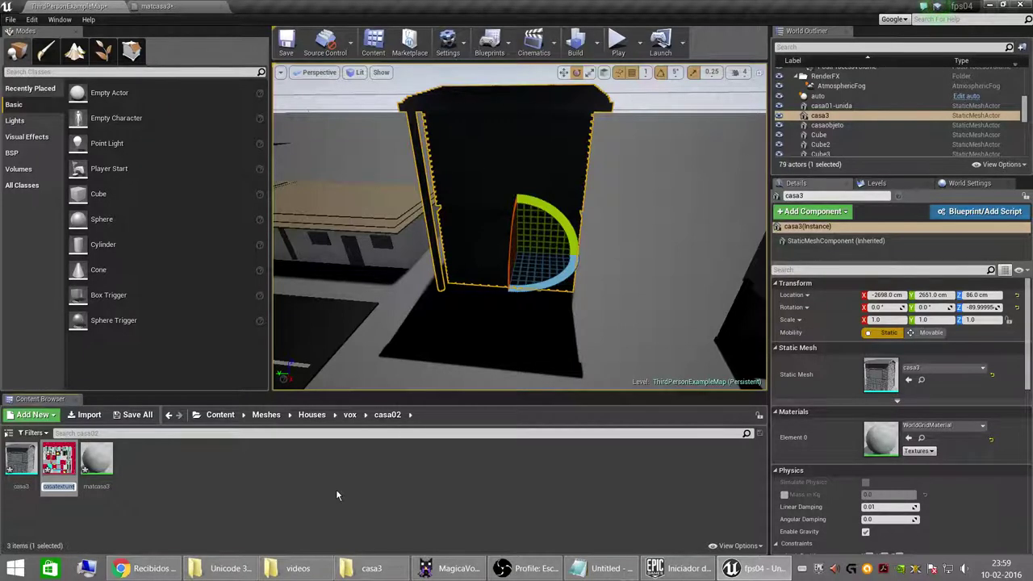
{"action": "left_click", "coordinate": [340, 494]}
{"action": "type", "text": "tex"}
{"action": "type", "text": "asa3"}
{"action": "key", "text": "Return"}
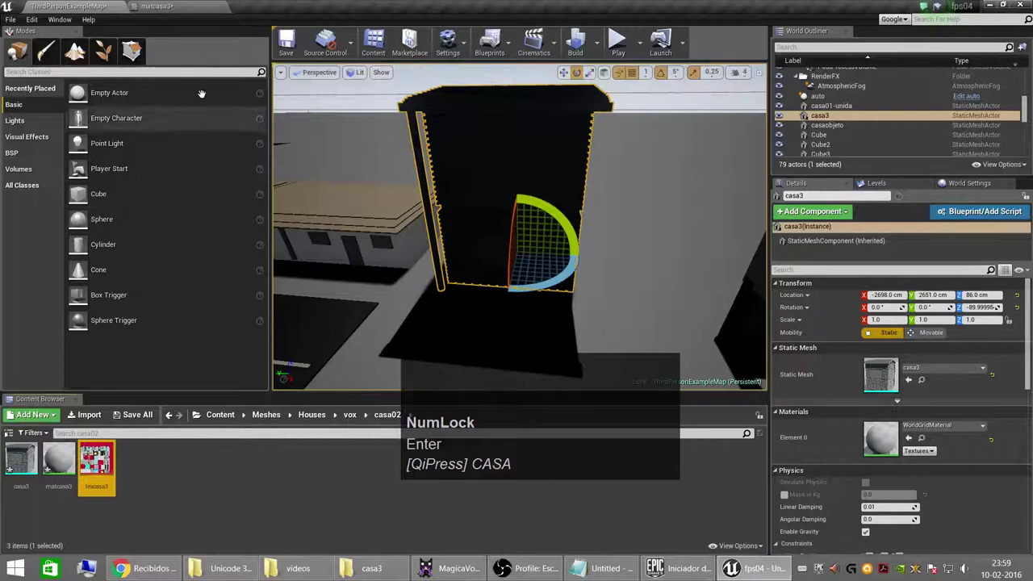
- Assign texcasa3 to the Texture Sample, wire its RGB to Base Color, apply and save matcasa3
{"action": "left_click", "coordinate": [180, 6]}
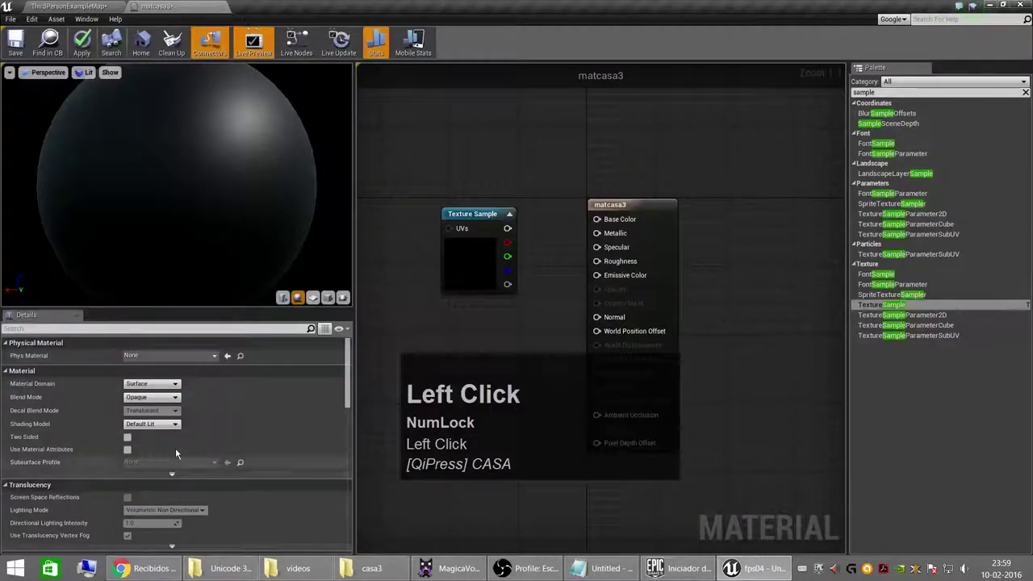
{"action": "left_click", "coordinate": [526, 275]}
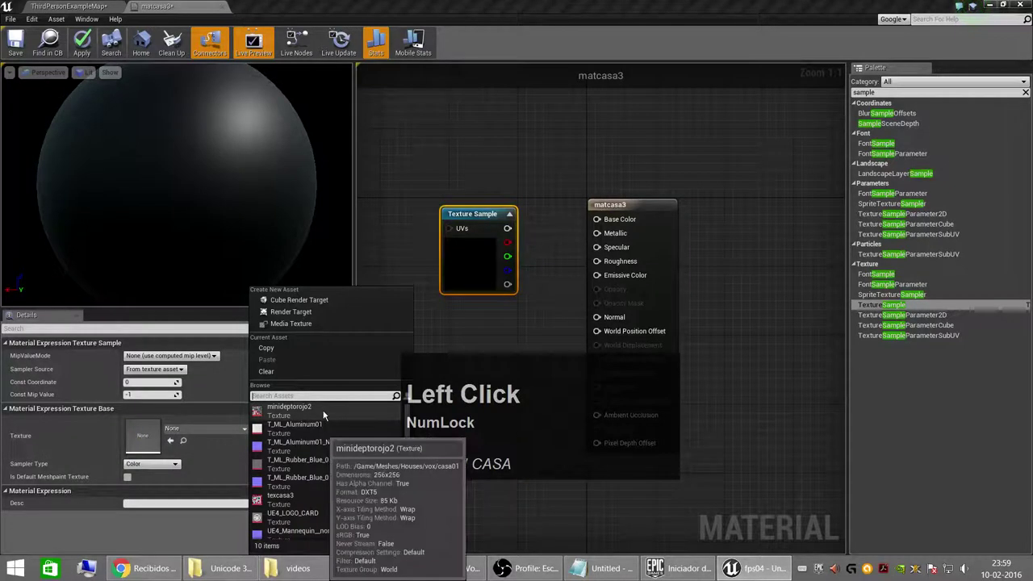
{"action": "left_click_drag", "start_coordinate": [307, 497], "coordinate": [567, 168]}
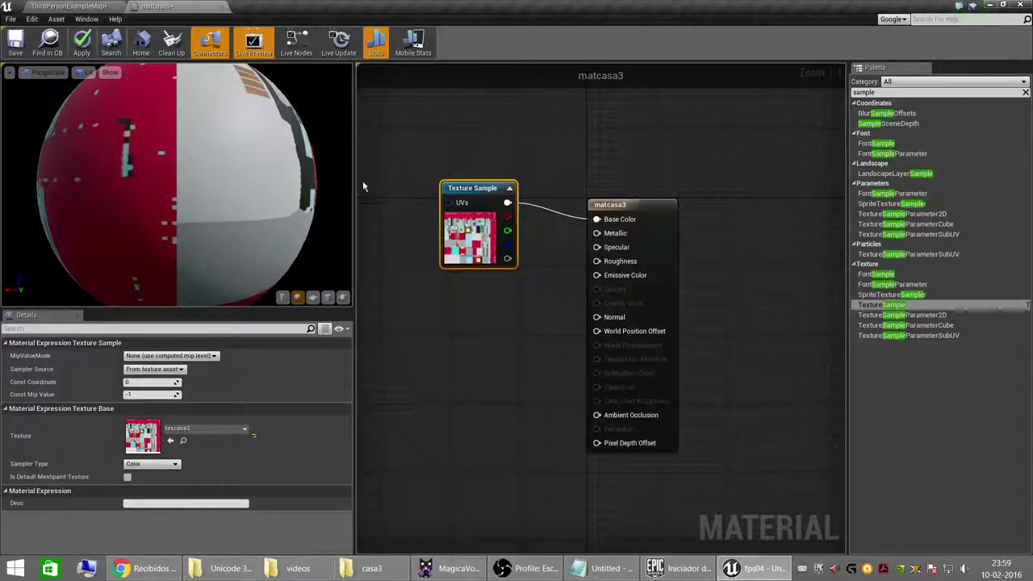
{"action": "left_click", "coordinate": [86, 48]}
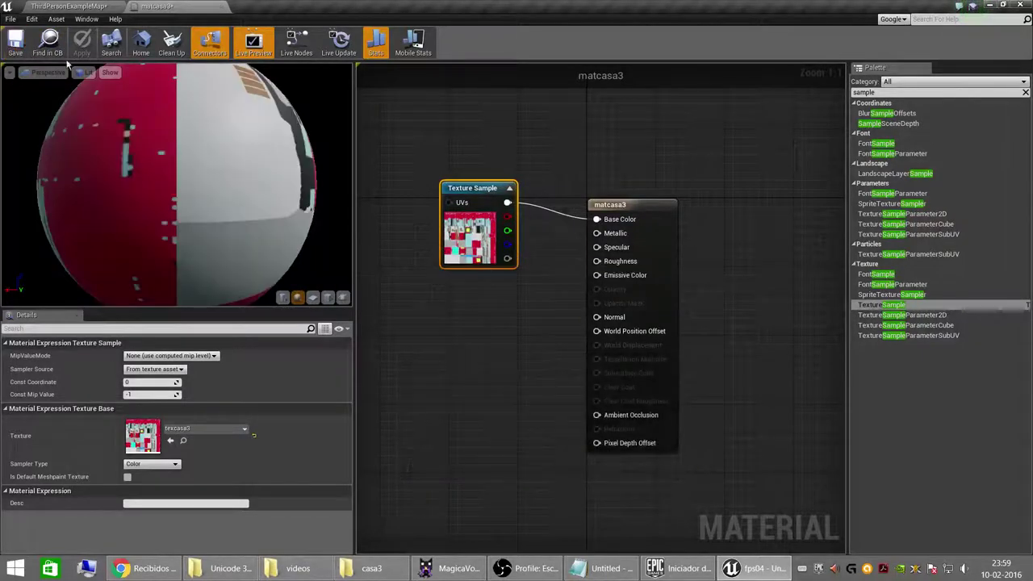
{"action": "left_click", "coordinate": [66, 6]}
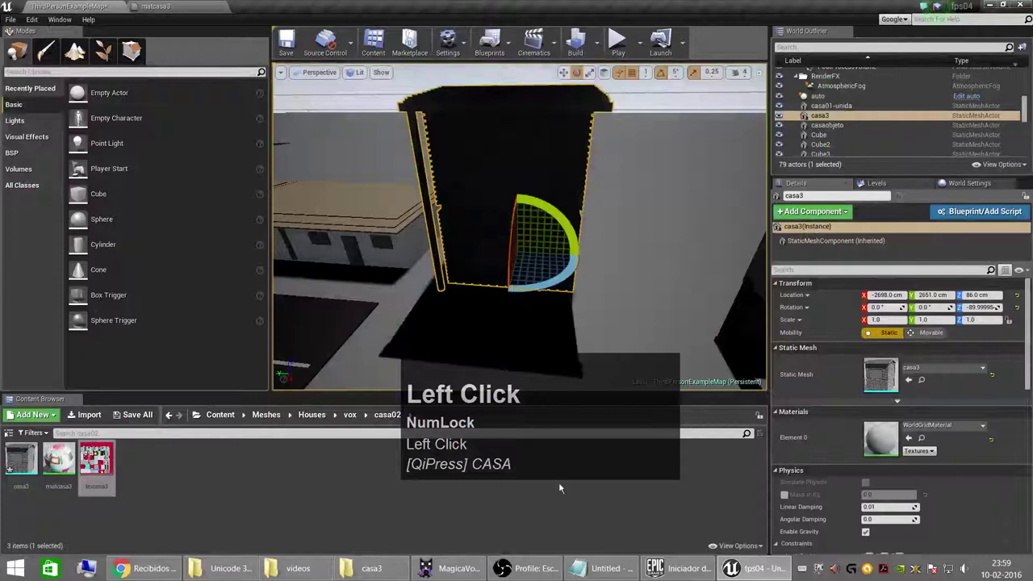
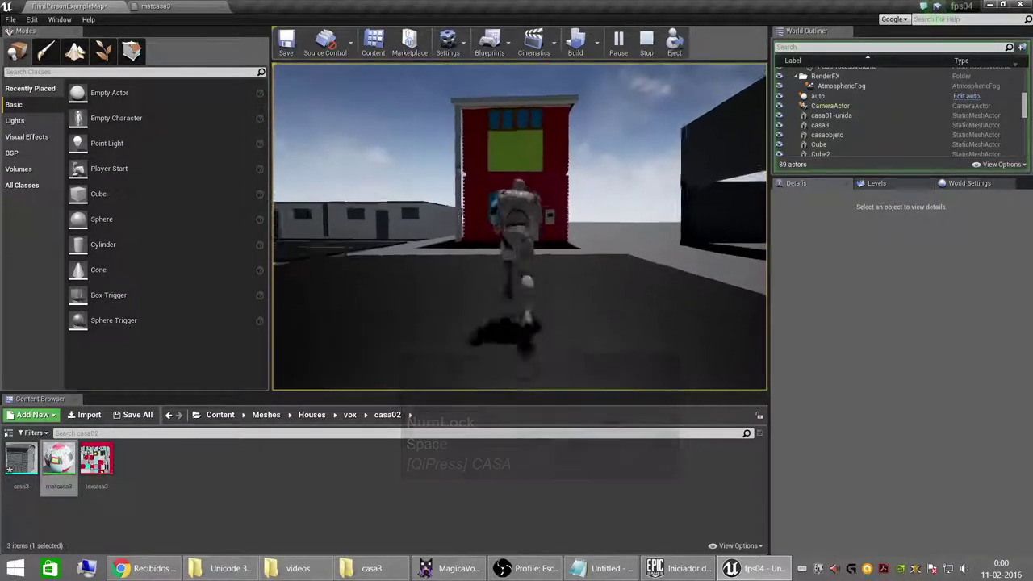
- Walk the character with WASD into and around the casa3 house, then end play with Esc
{"action": "key", "text": "d"}
{"action": "key", "text": "d"}
{"action": "key", "text": "d"}
{"action": "key", "text": "d"}
{"action": "key", "text": "d"}
{"action": "key", "text": "d"}
{"action": "key", "text": "d"}
{"action": "key", "text": "d"}
{"action": "key", "text": "d"}
{"action": "type", "text": "DDDDDDDDDDDDDDD"}
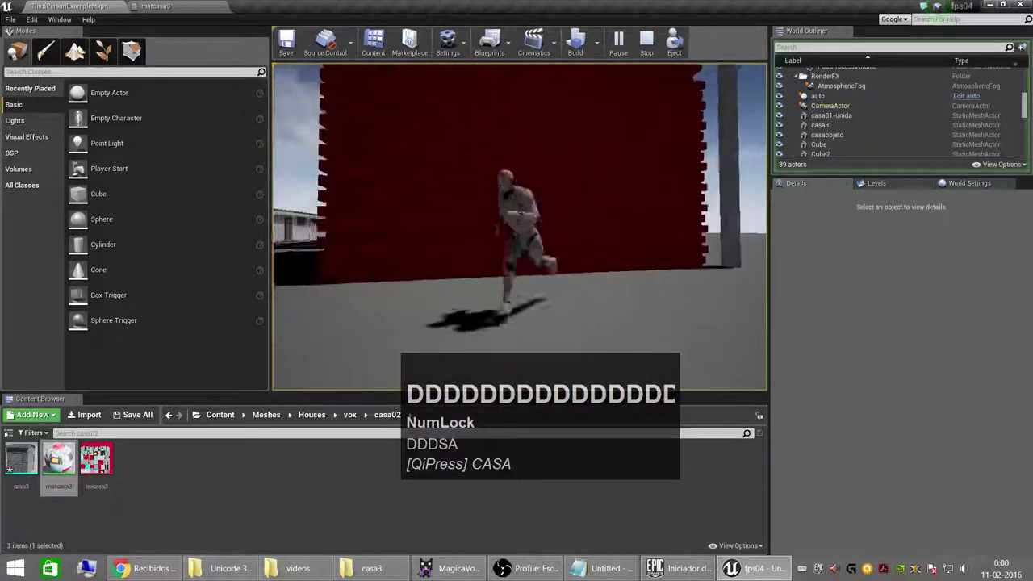
{"action": "type", "text": "sawwww"}
{"action": "type", "text": "WWWWWSA"}
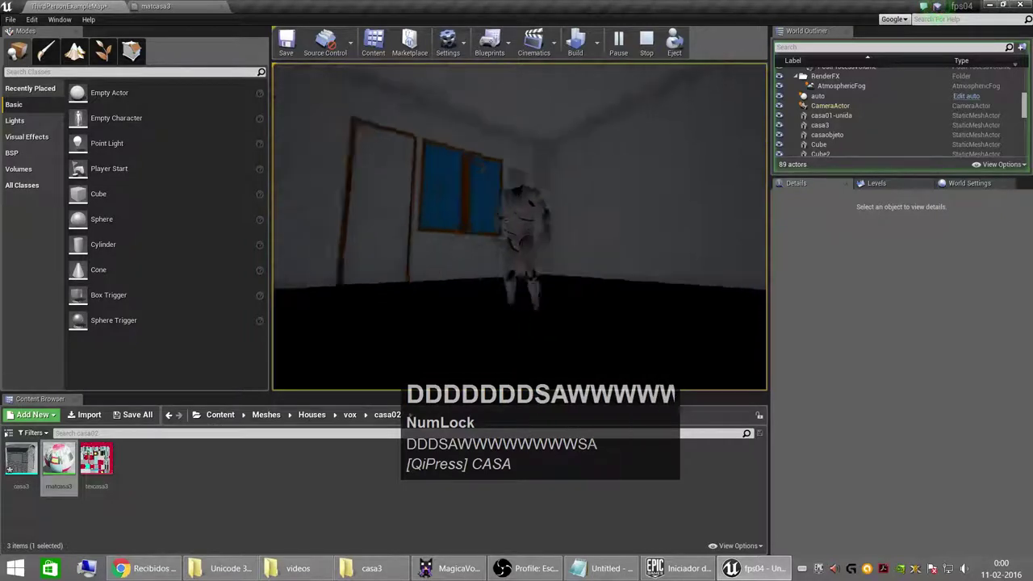
{"action": "key", "text": "a"}
{"action": "type", "text": "aaaaAAAAASSsd"}
{"action": "key", "text": "w"}
{"action": "type", "text": "ww"}
{"action": "key", "text": "Escape"}
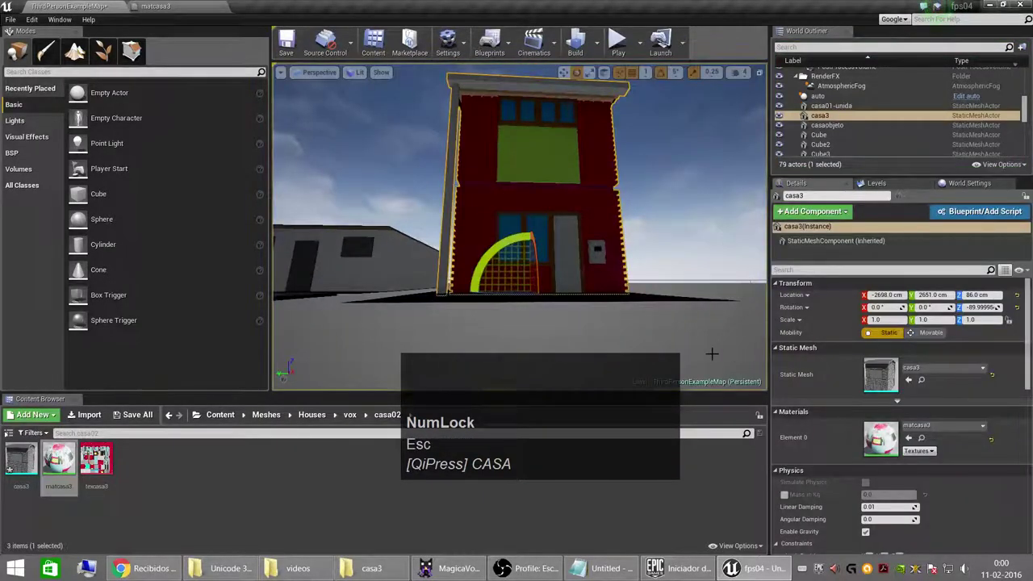